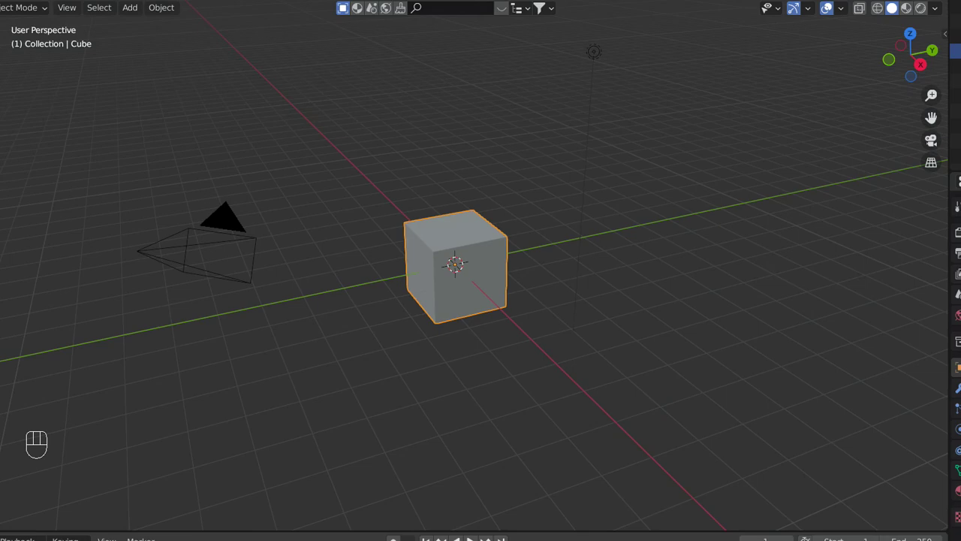
Step: Add a truss tower from the Gen Primitives panel beside the cube
key(n)
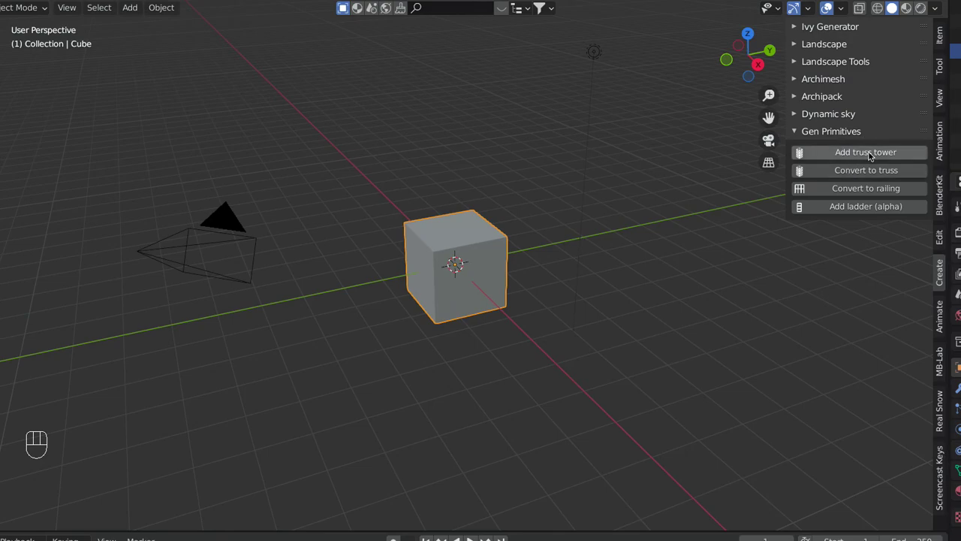
click(872, 160)
click(463, 170)
Step: Lower the tower top, then extrude a horizontal arm and a second leg down to form an arch
key(g)
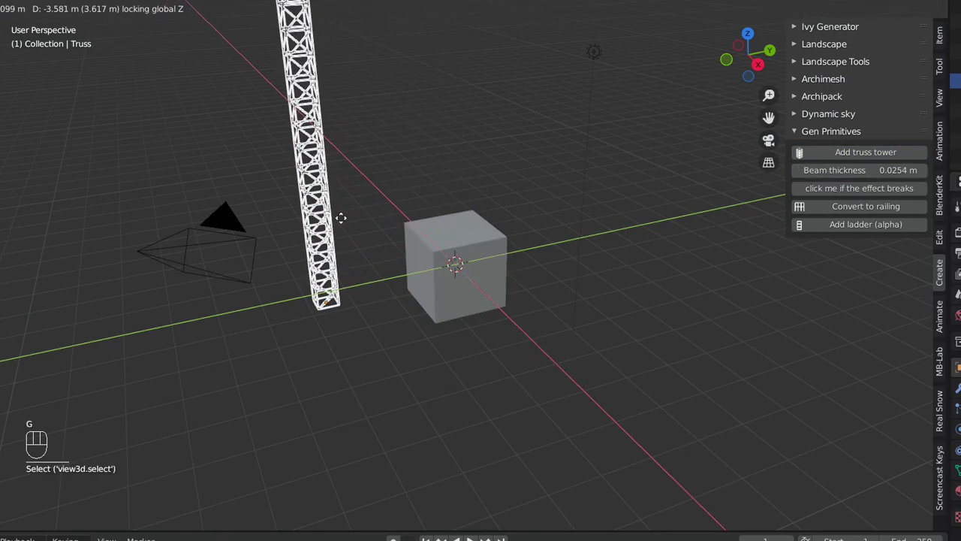
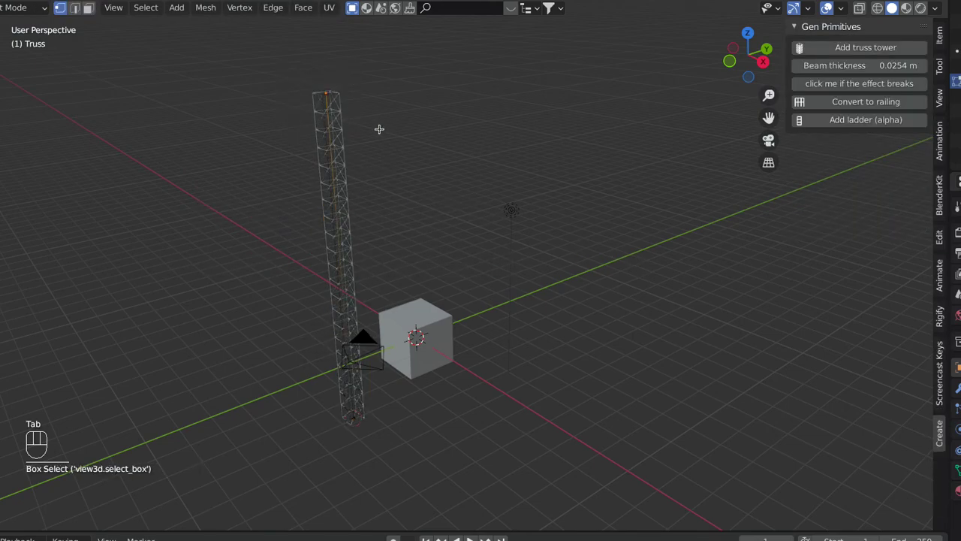
key(g)
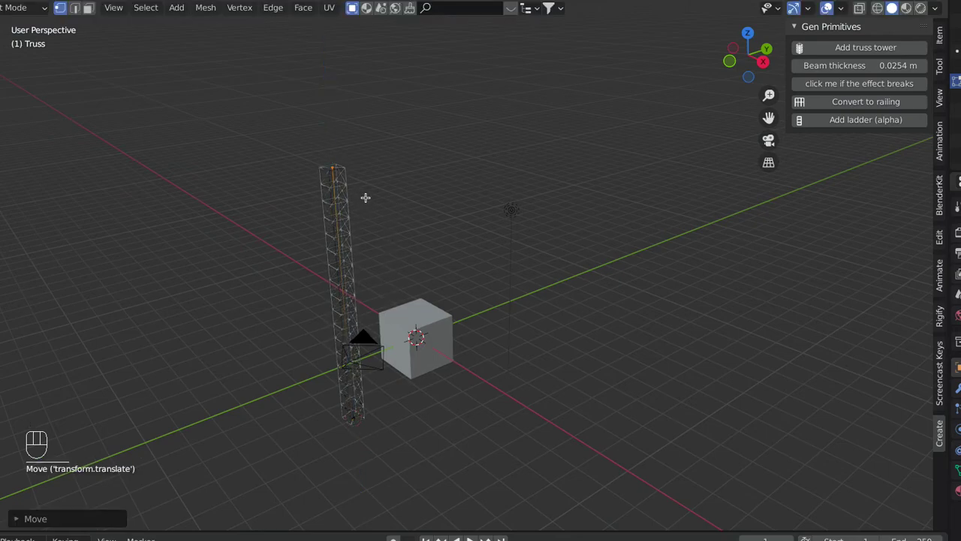
key(e)
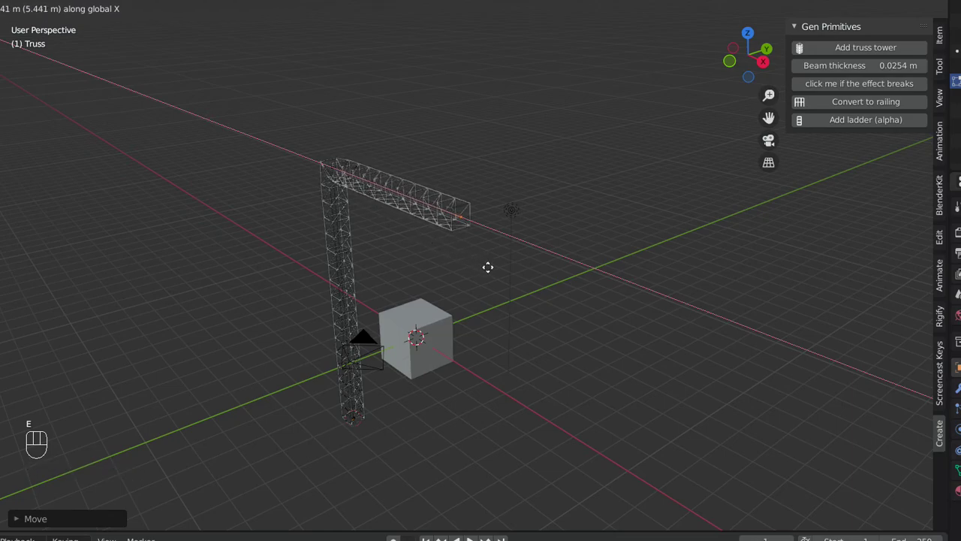
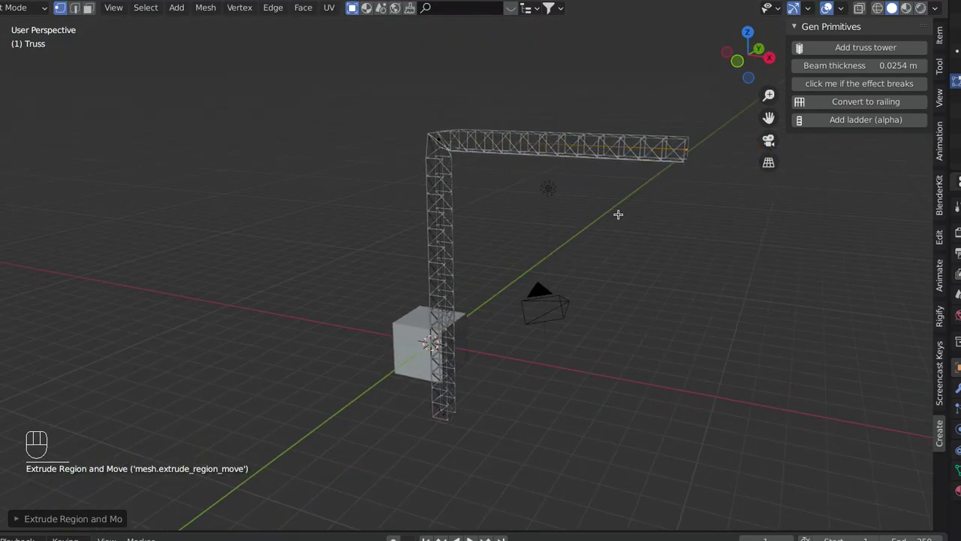
key(e)
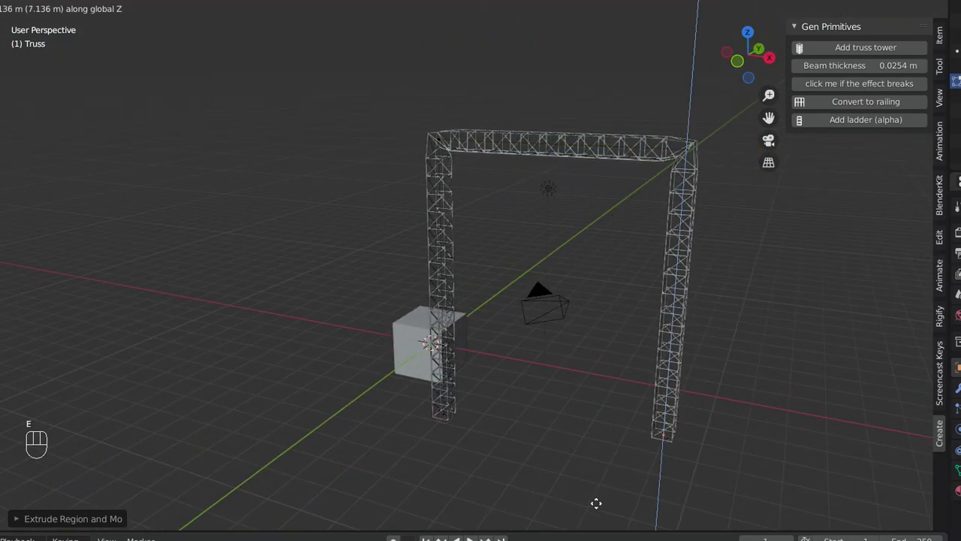
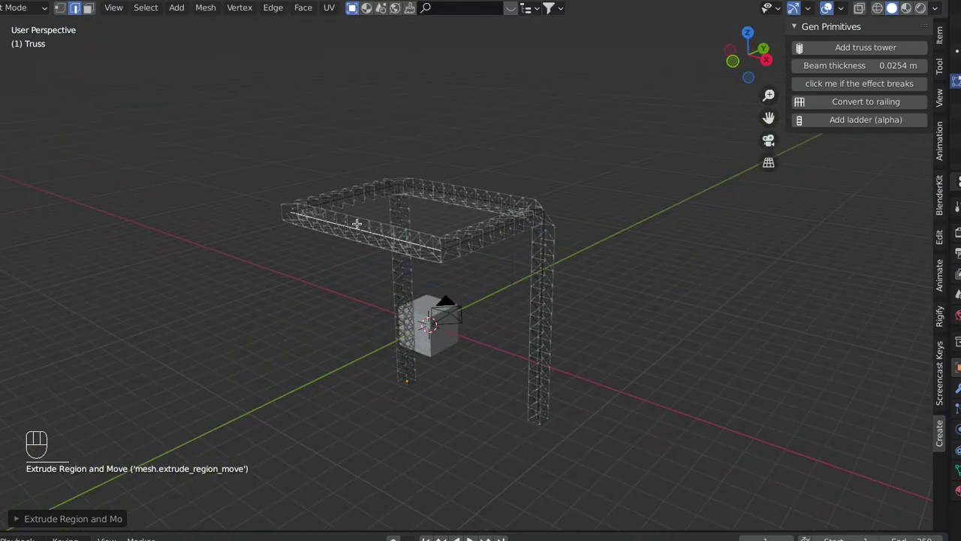
Step: Extrude the top loop into an upright box frame and flare the leg bases outward
drag(359, 232, 339, 164)
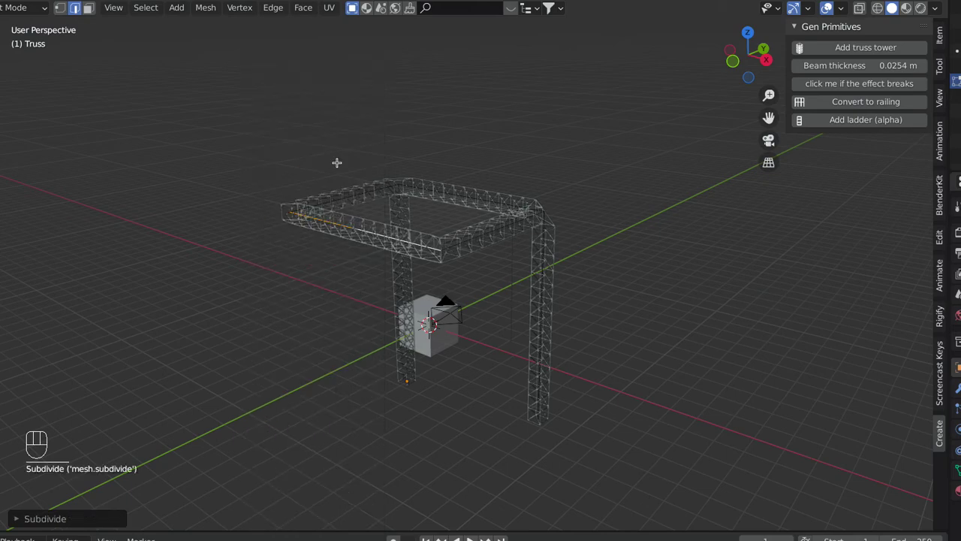
drag(364, 229, 351, 131)
key(e)
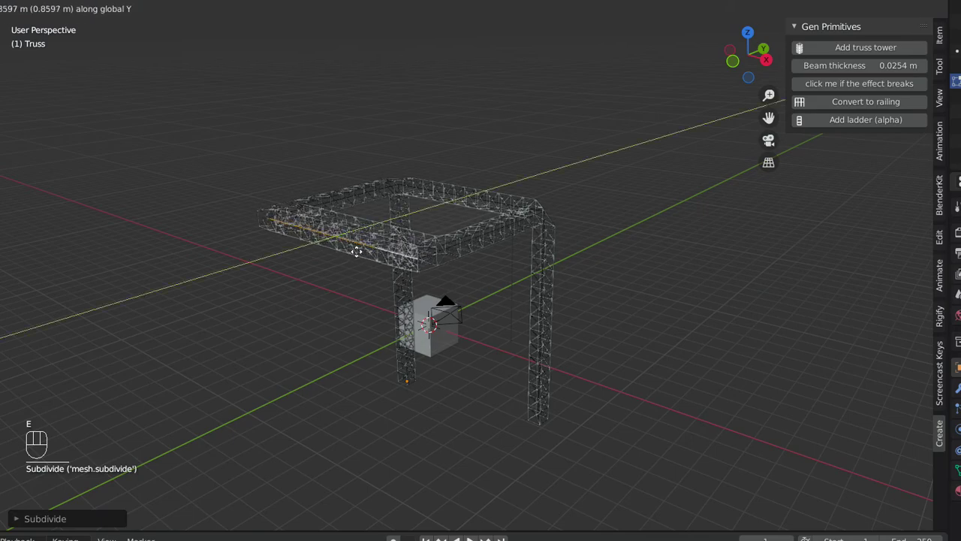
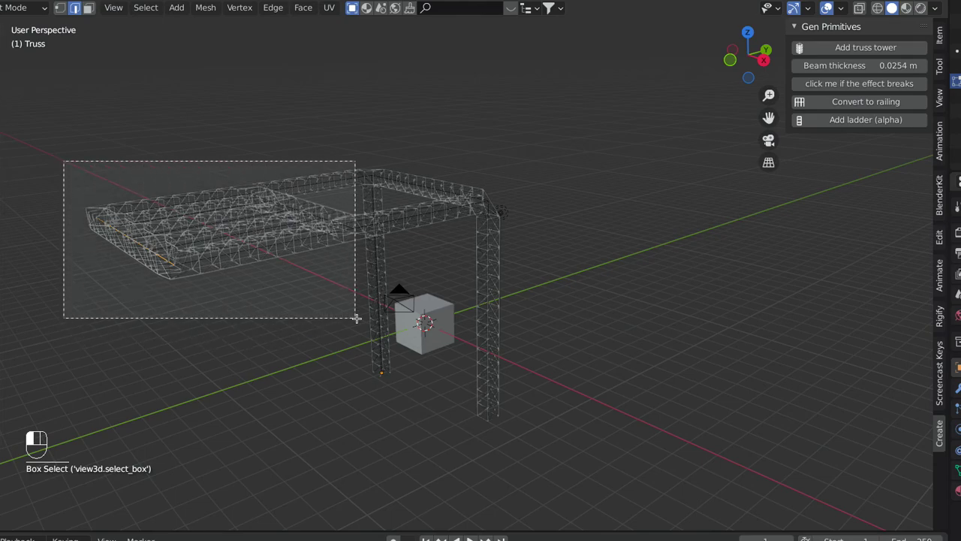
key(e)
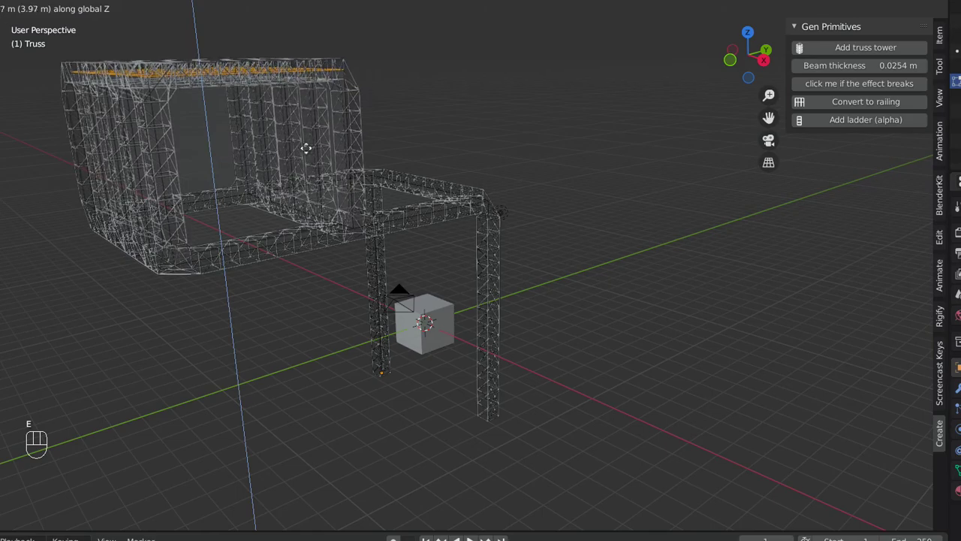
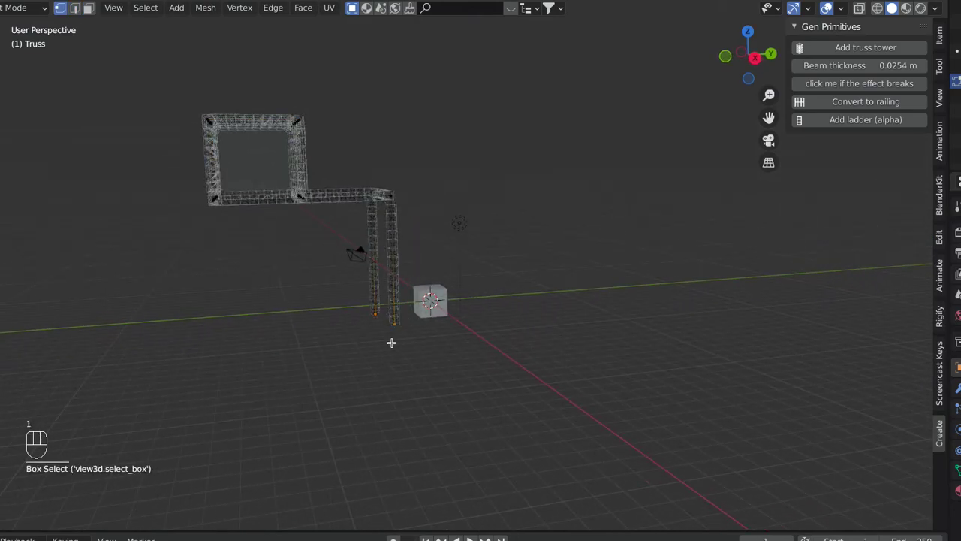
key(ctrl+a)
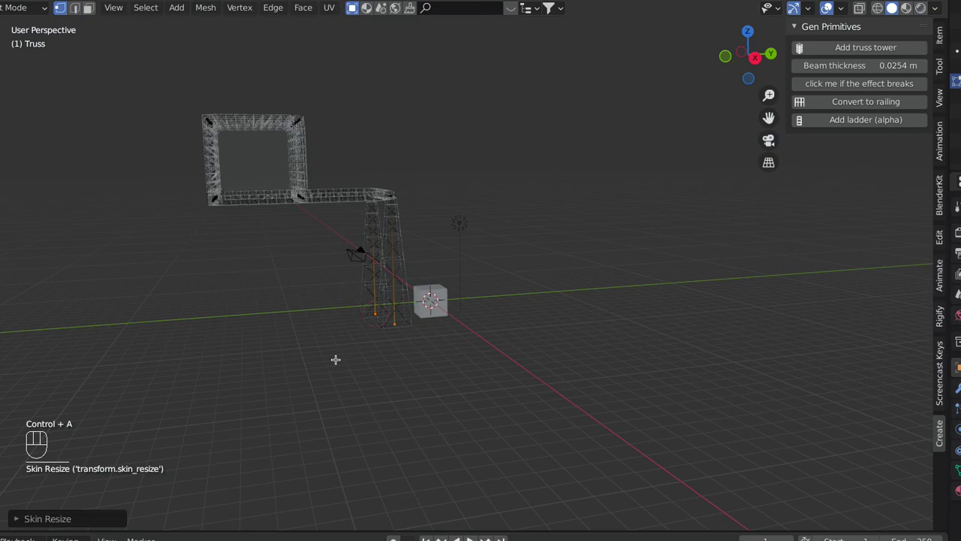
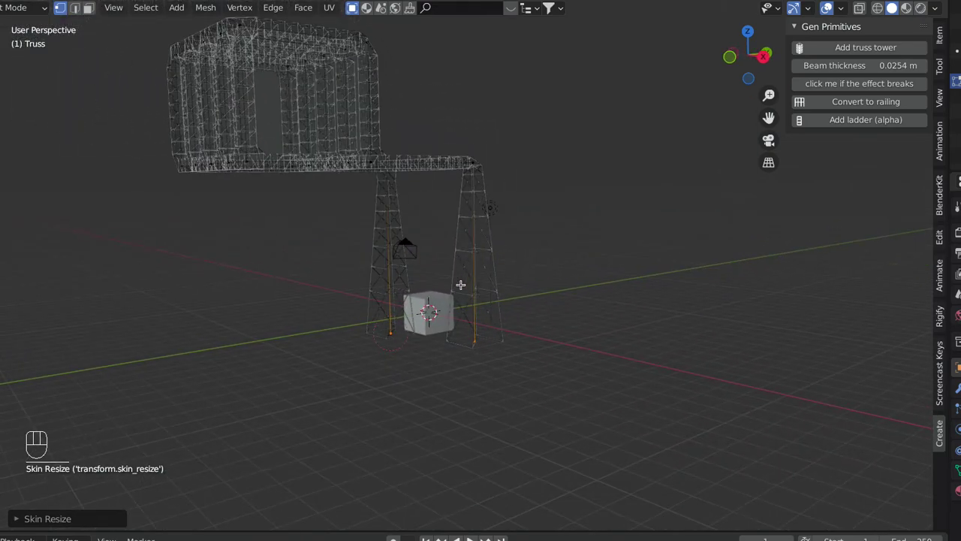
Step: Leave edit mode on the finished gantry and select the small cube beside it
key(Tab)
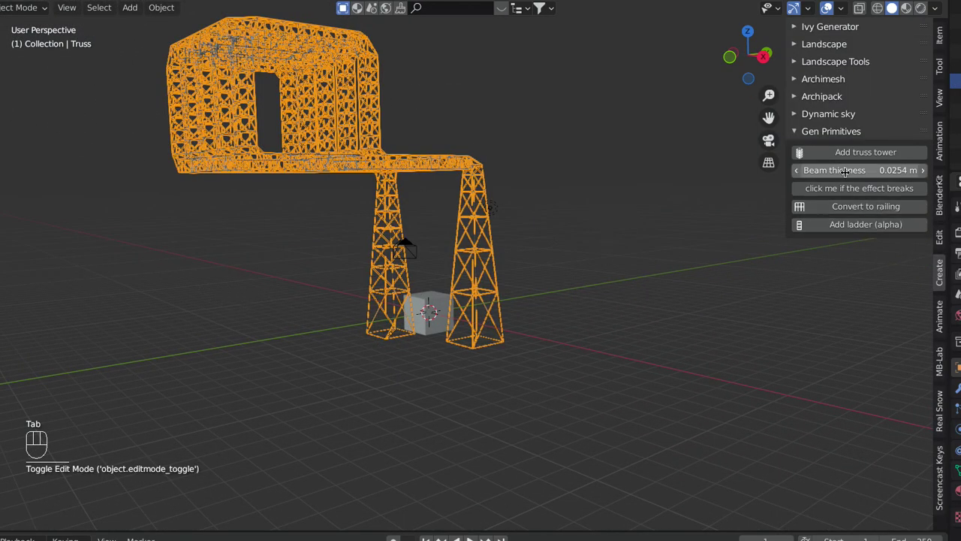
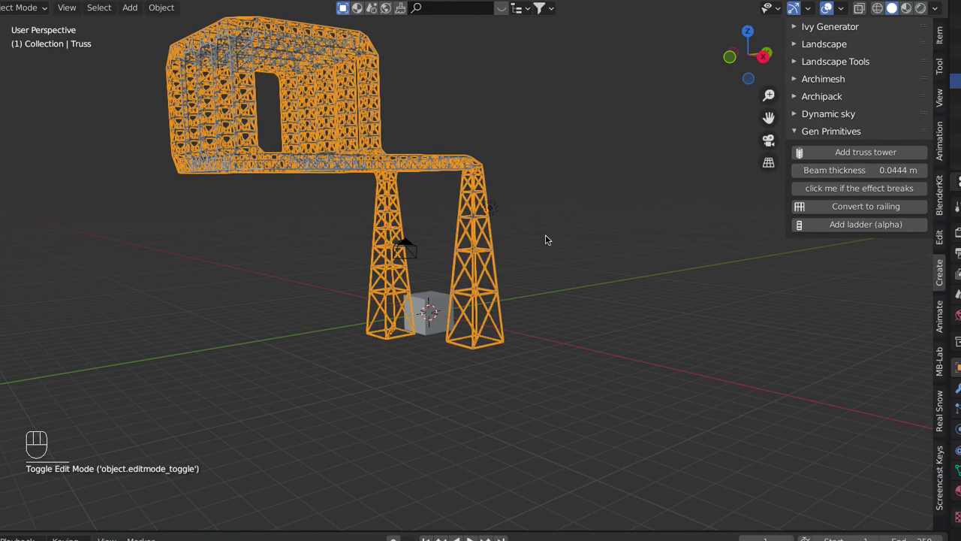
drag(498, 262, 518, 233)
drag(538, 275, 466, 273)
click(542, 343)
click(417, 321)
Step: Enlarge the cube and extrude a side box and a long top arm from its faces
key(Tab)
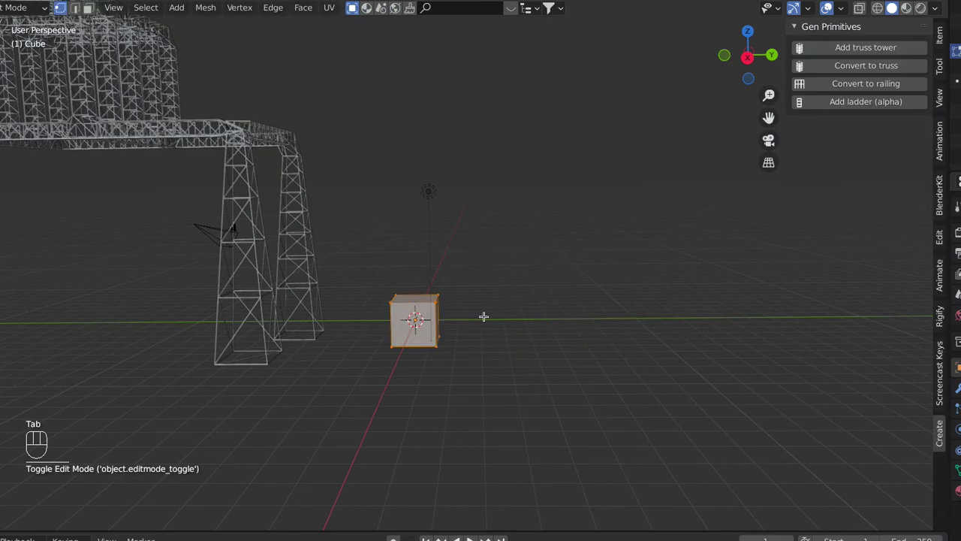
key(s)
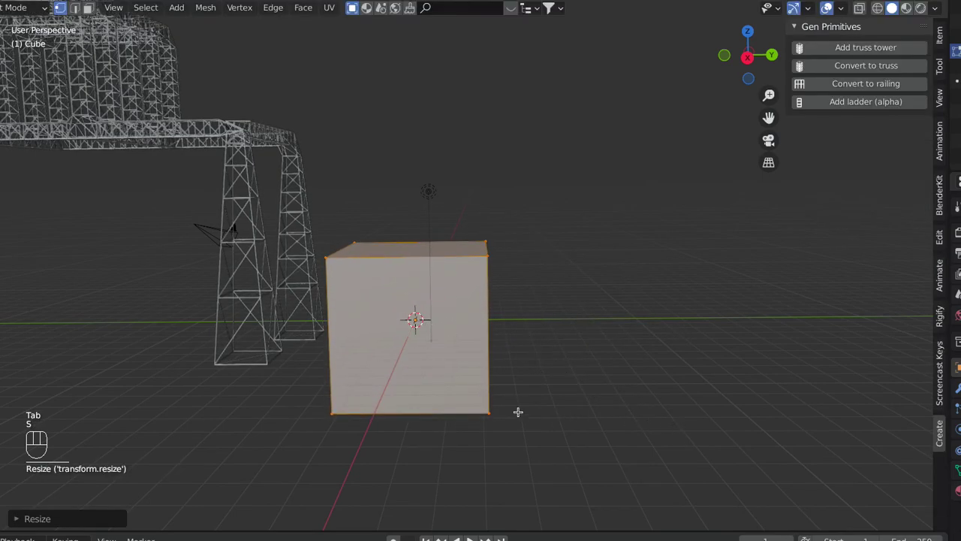
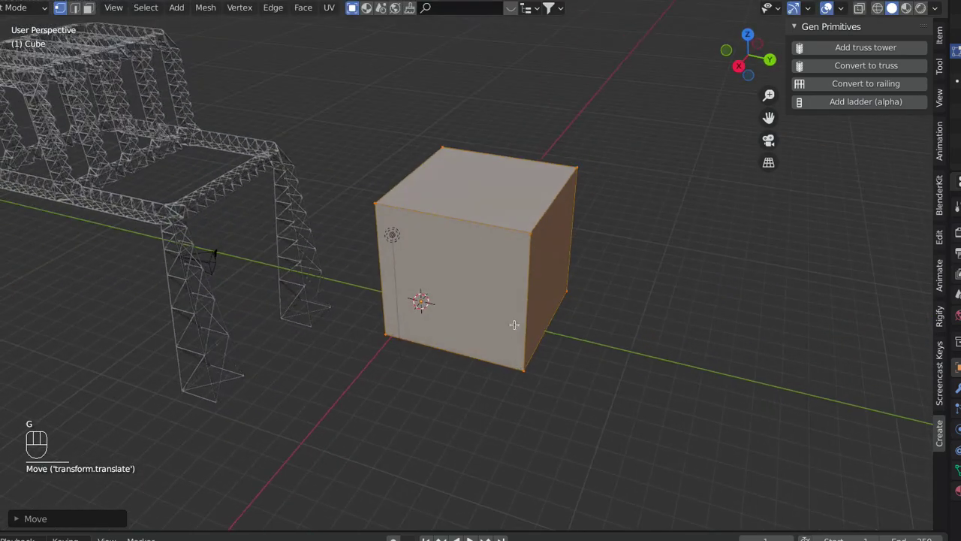
key(3)
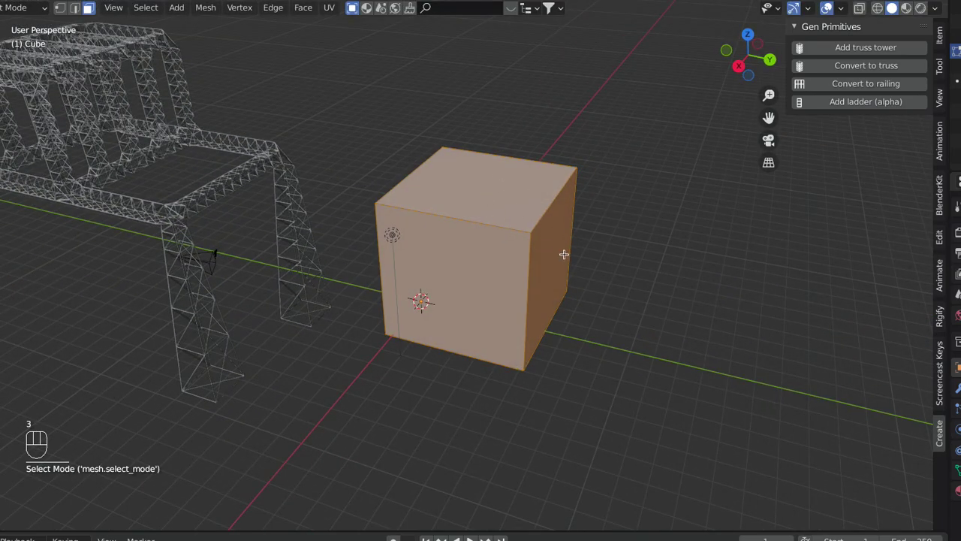
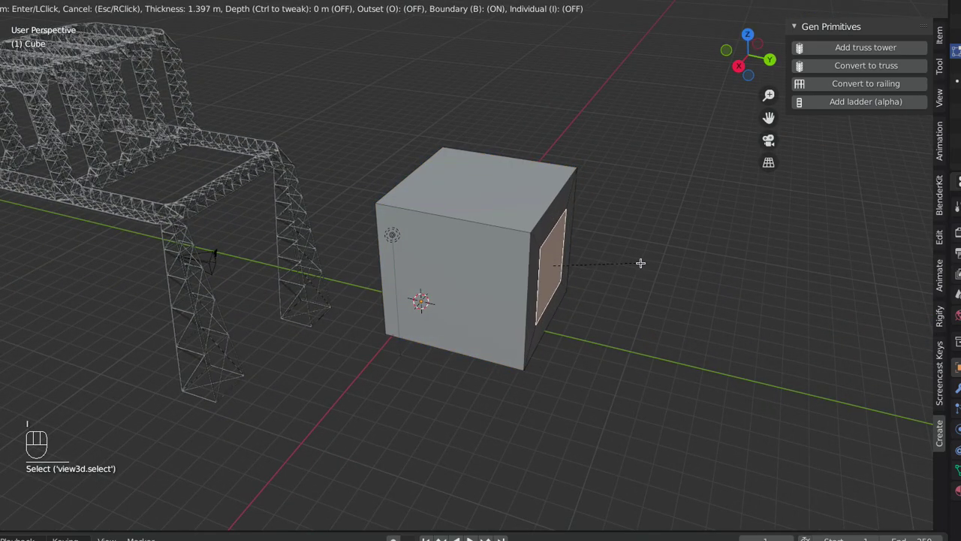
key(e)
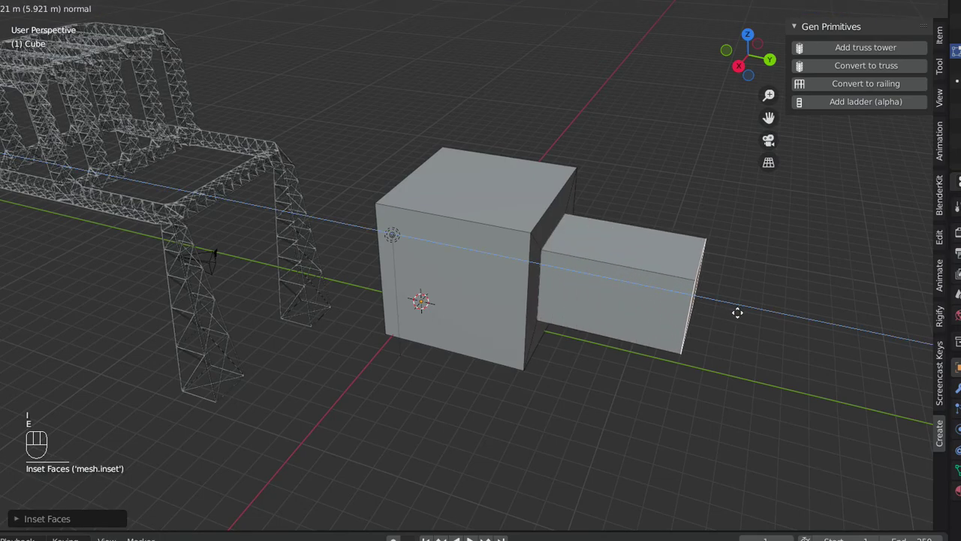
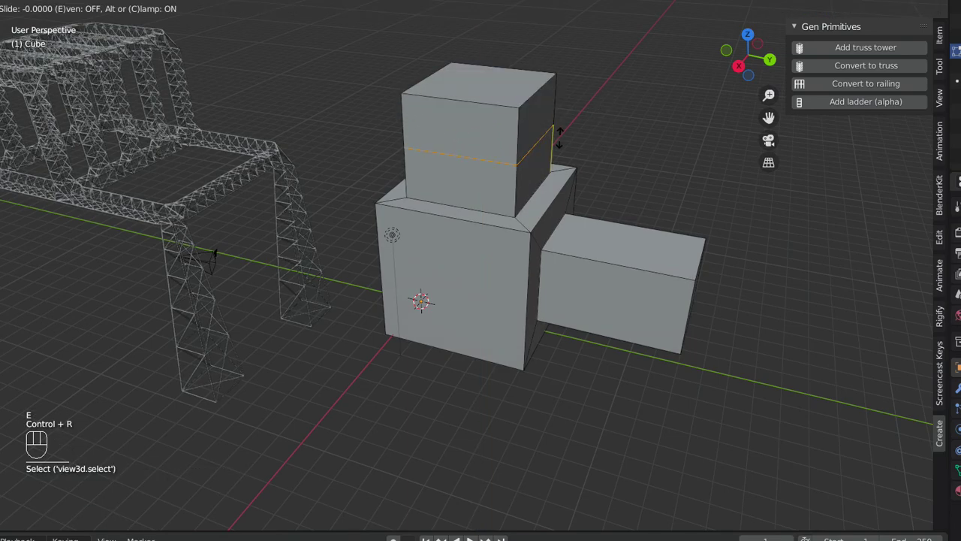
key(e)
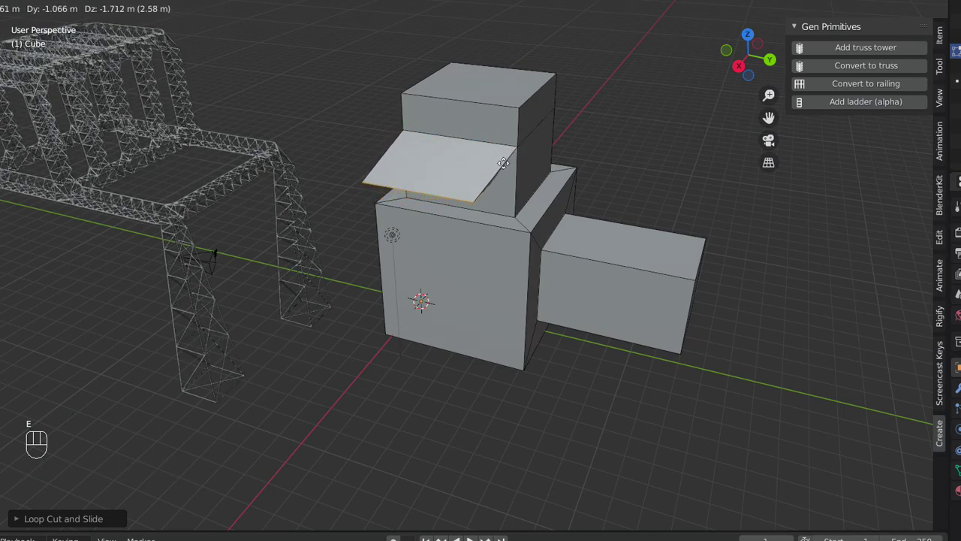
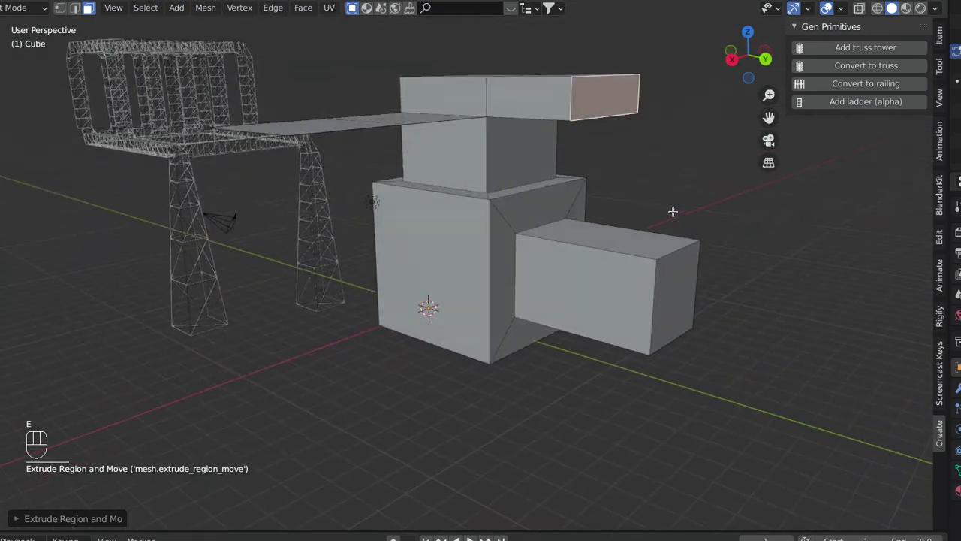
key(Tab)
Step: Convert the blocky shape to a truss frame and adjust the beam thickness
click(480, 256)
drag(631, 261, 646, 265)
click(875, 171)
click(568, 415)
drag(516, 377, 508, 326)
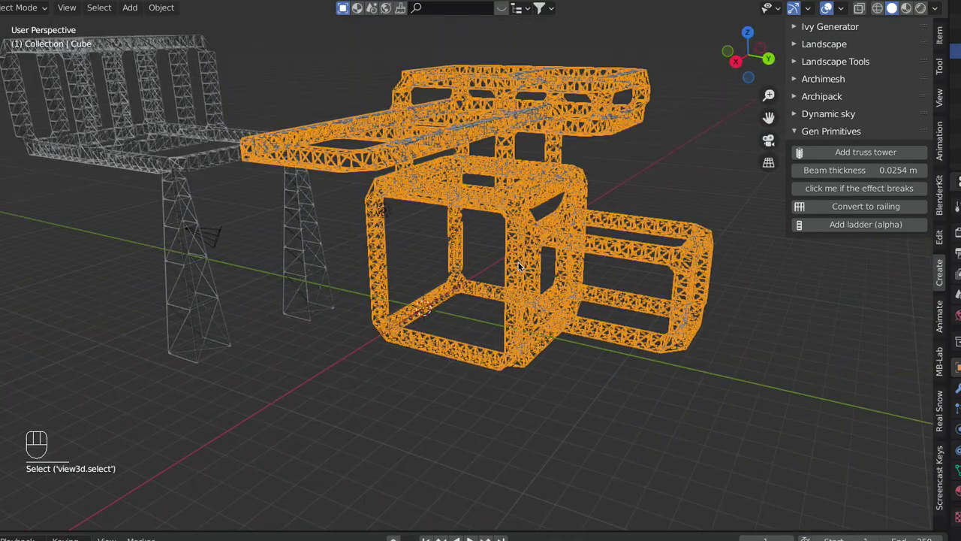
Step: Extrude the top arm's end face longer and inset-extrude a box on the lower front face
key(Tab)
drag(535, 333, 525, 325)
key(Tab)
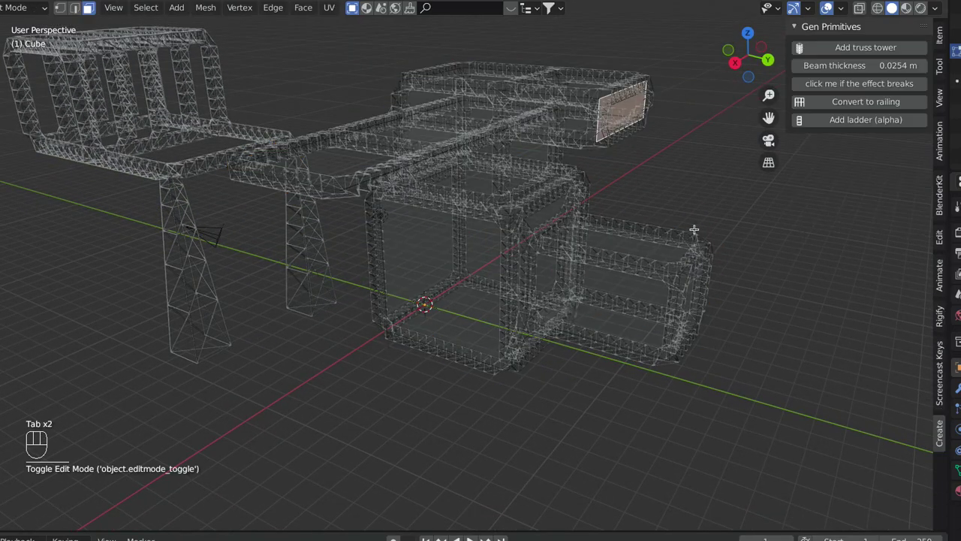
key(i)
key(e)
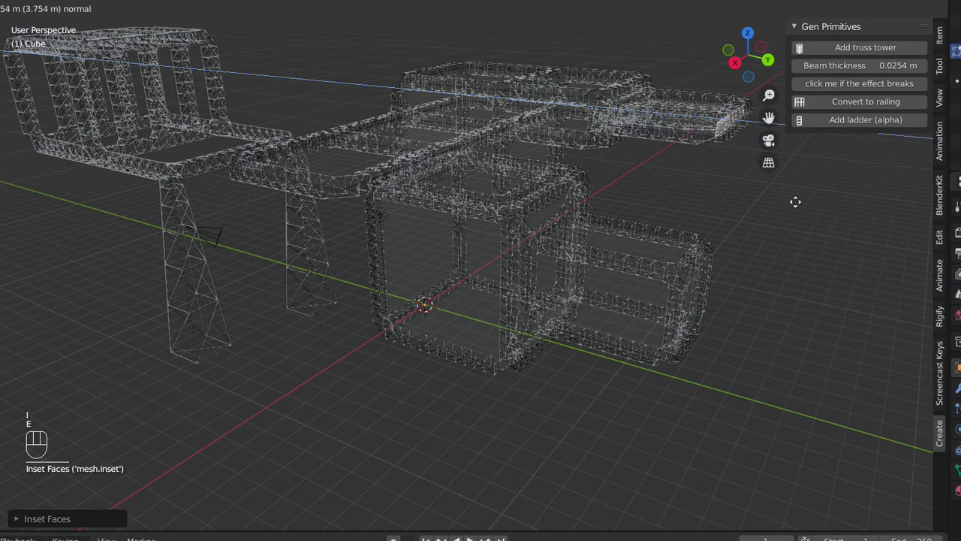
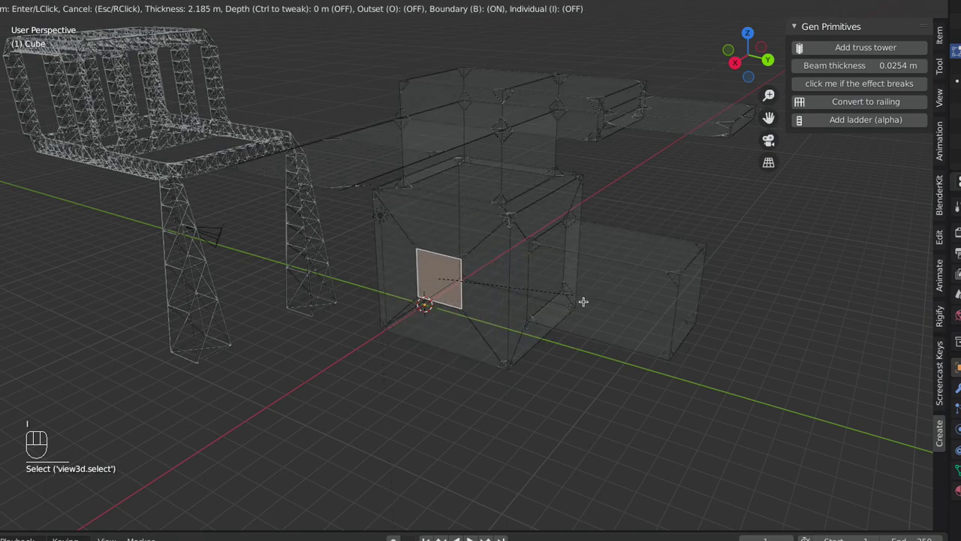
key(i)
key(e)
Step: Return to Object Mode and rebuild the truss over the edited shape
key(Tab)
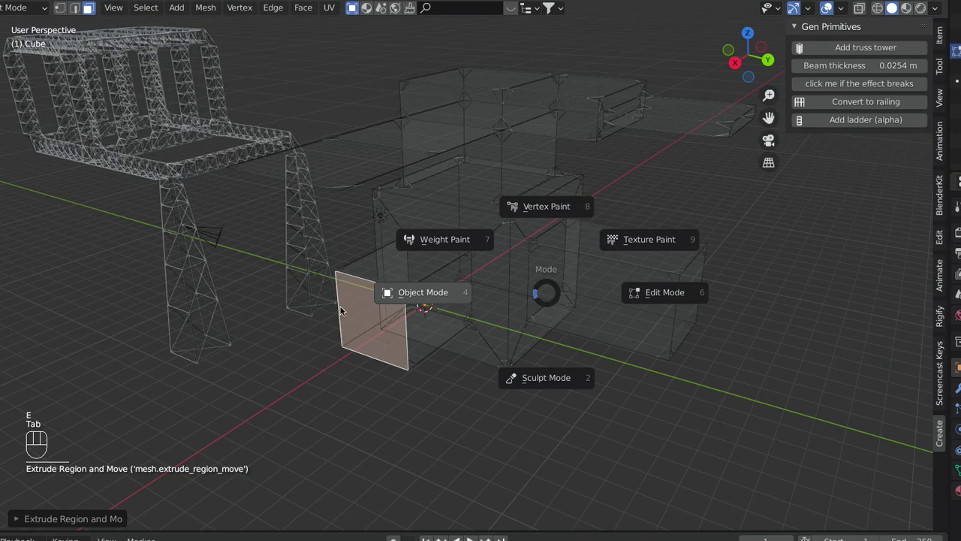
click(486, 421)
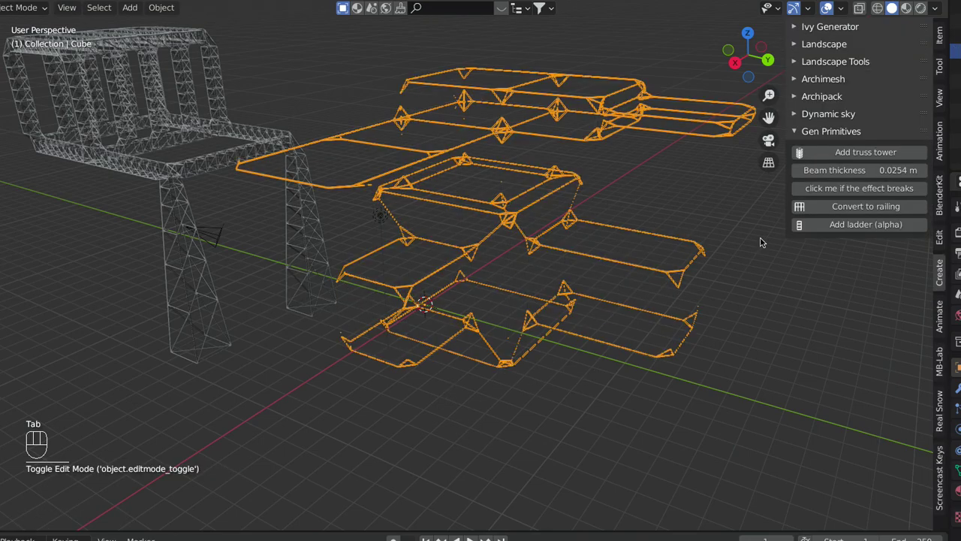
click(857, 186)
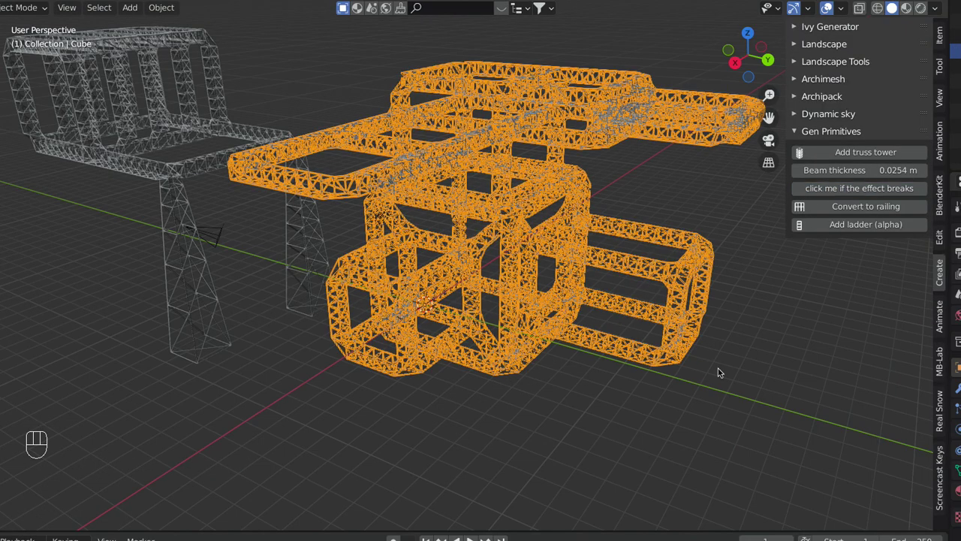